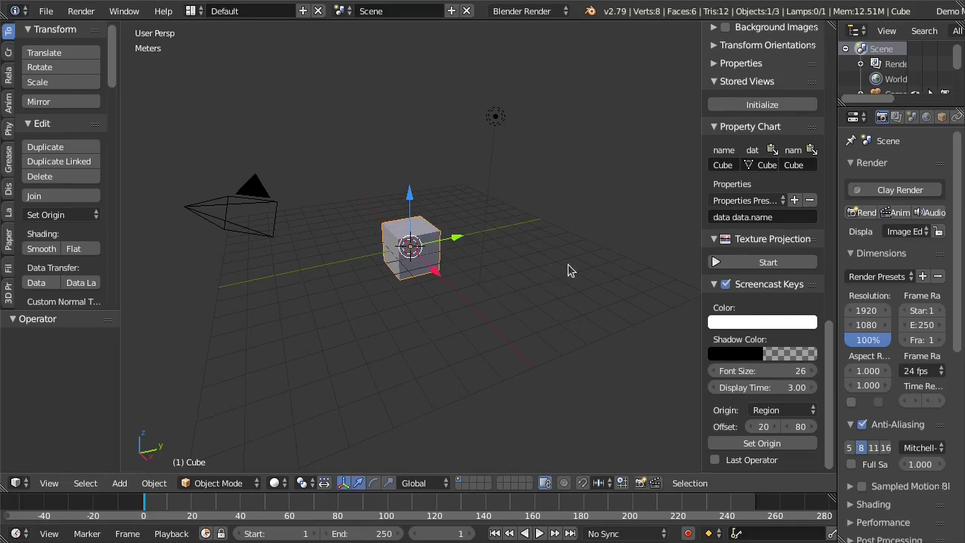
# Step: Zoom in on the default cube in the 3D viewport to prepare for editing it
pyautogui.press('n')
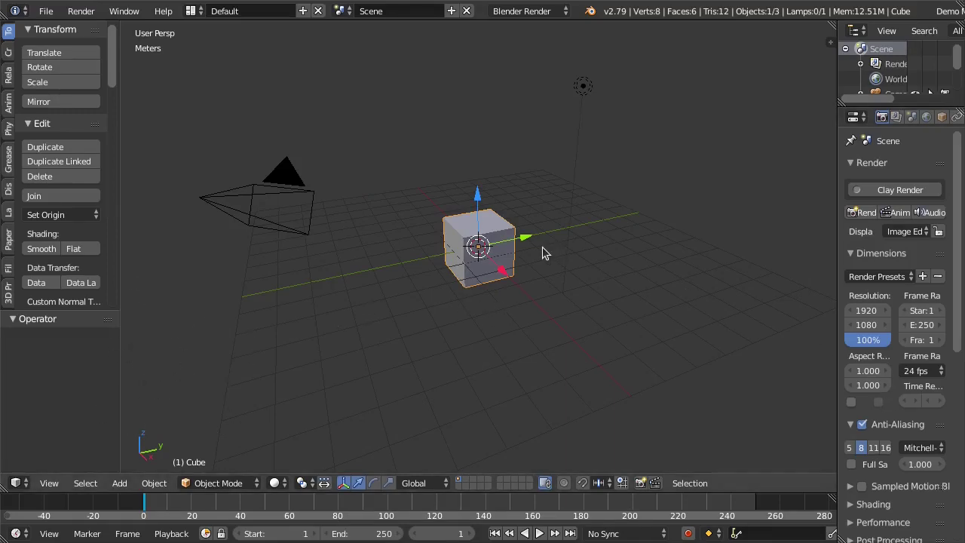
pyautogui.scroll(3)
pyautogui.scroll(3)
pyautogui.scroll(3)
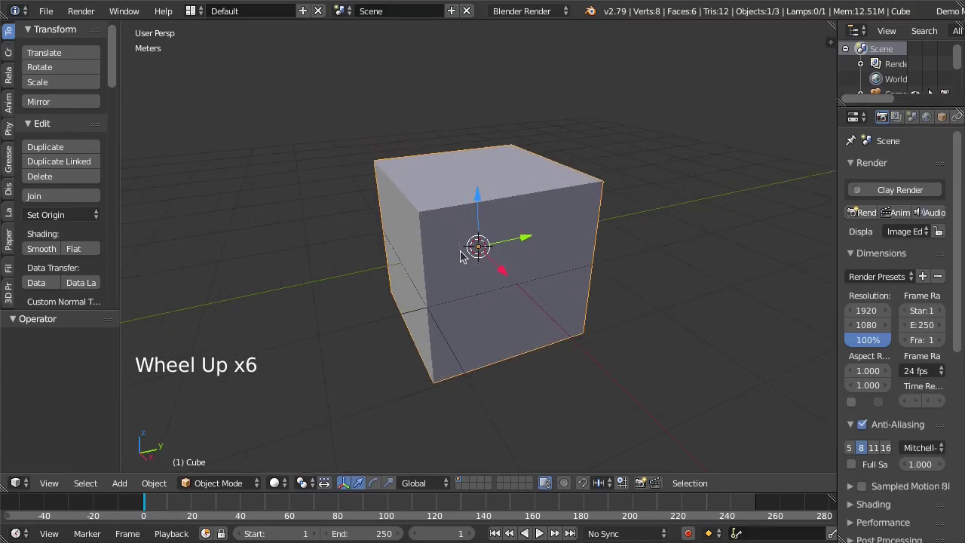
# Step: Enter Edit Mode on the cube, nudge its geometry along Z, deselect everything and view the top
pyautogui.press('Tab')
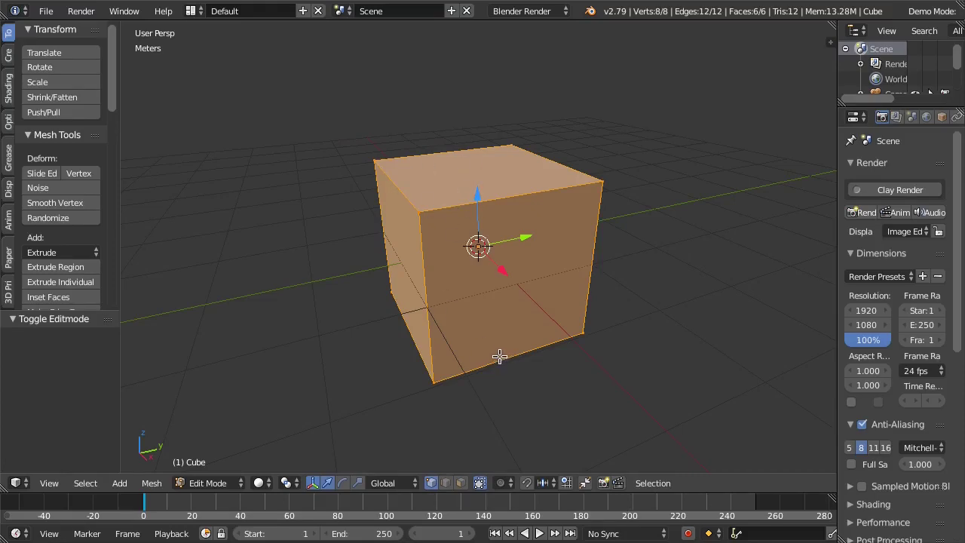
pyautogui.press('g')
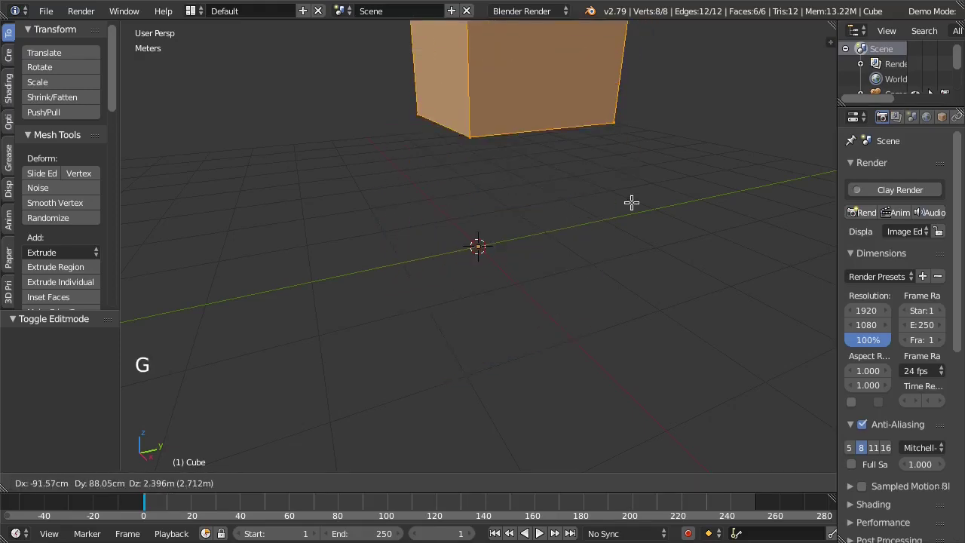
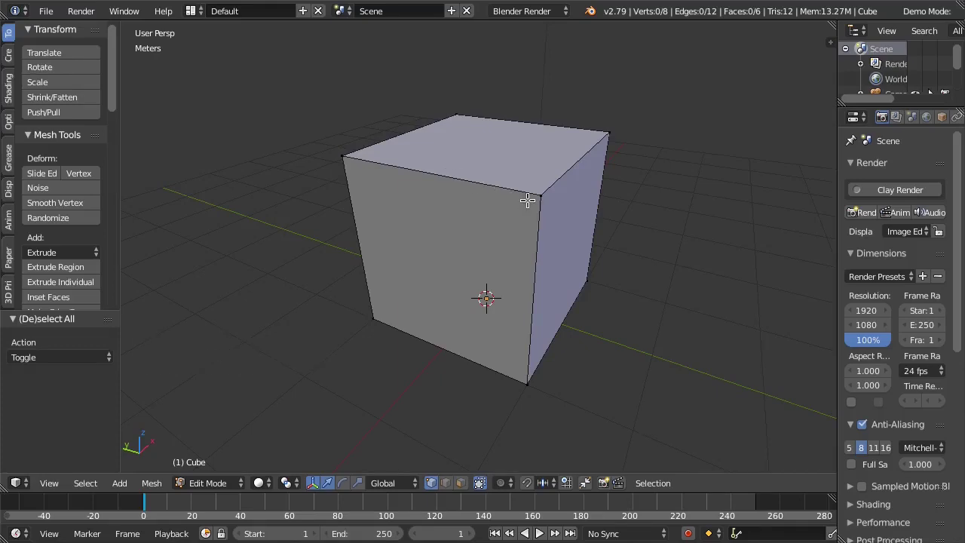
pyautogui.press('KP_1')
pyautogui.middleClick(535, 220)
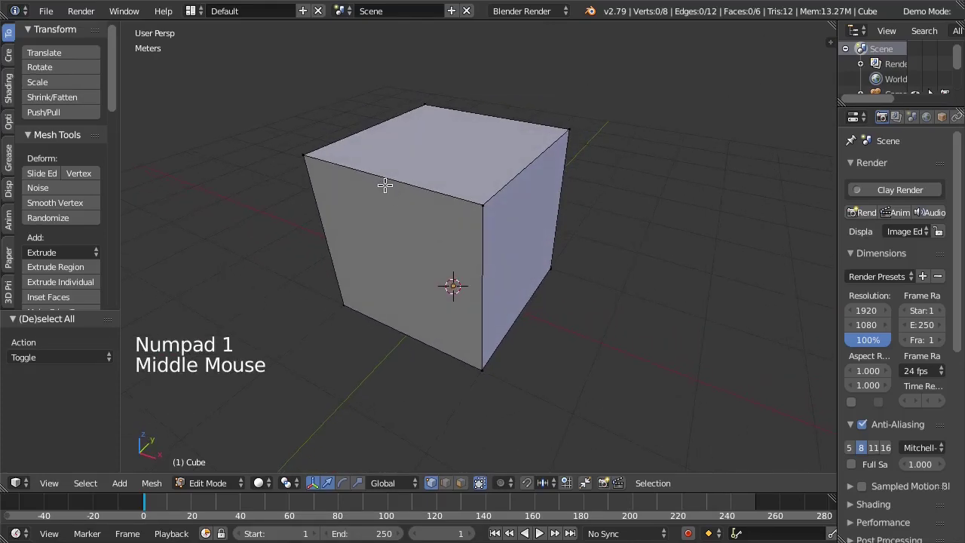
# Step: Add two parallel loop cuts across the cube's top, deselect all and use edge select mode
pyautogui.press('ctrl+r')
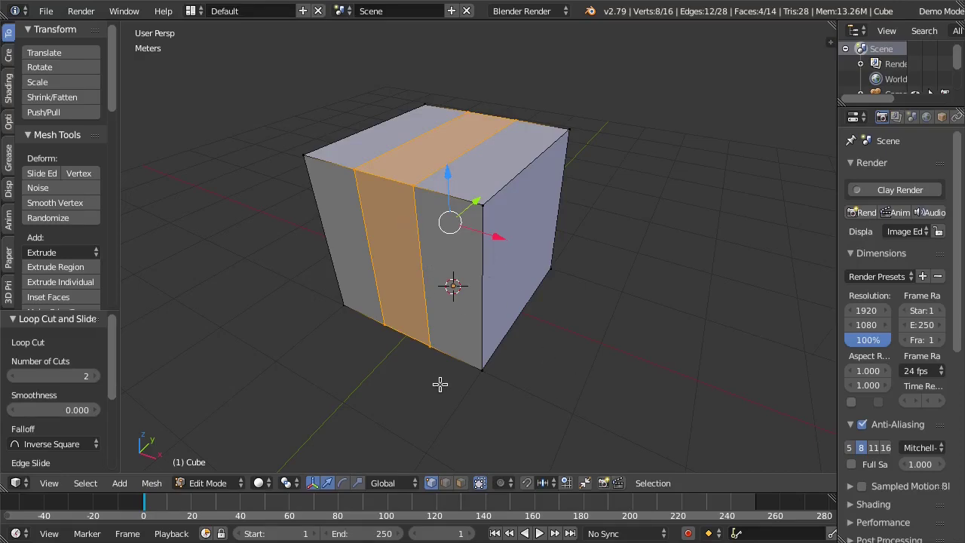
pyautogui.press('a')
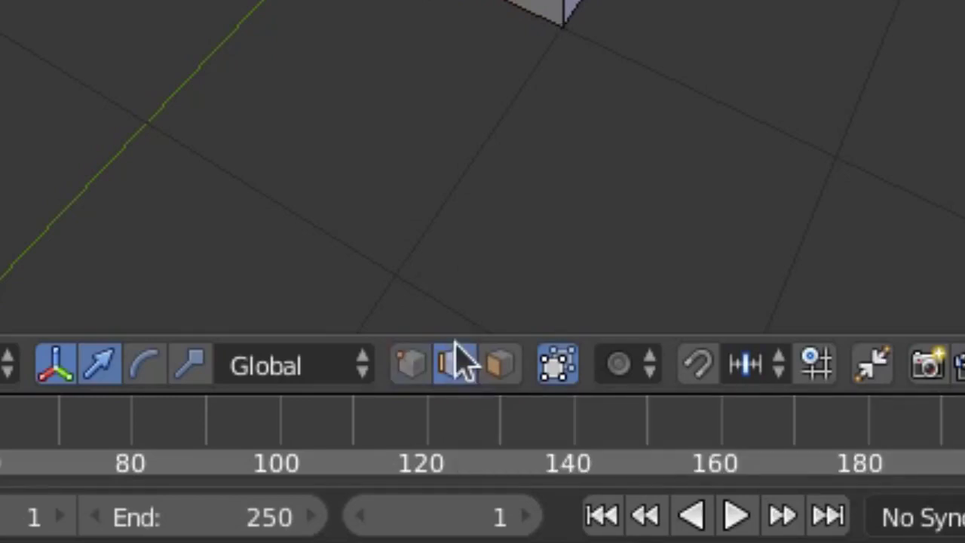
pyautogui.click(521, 322)
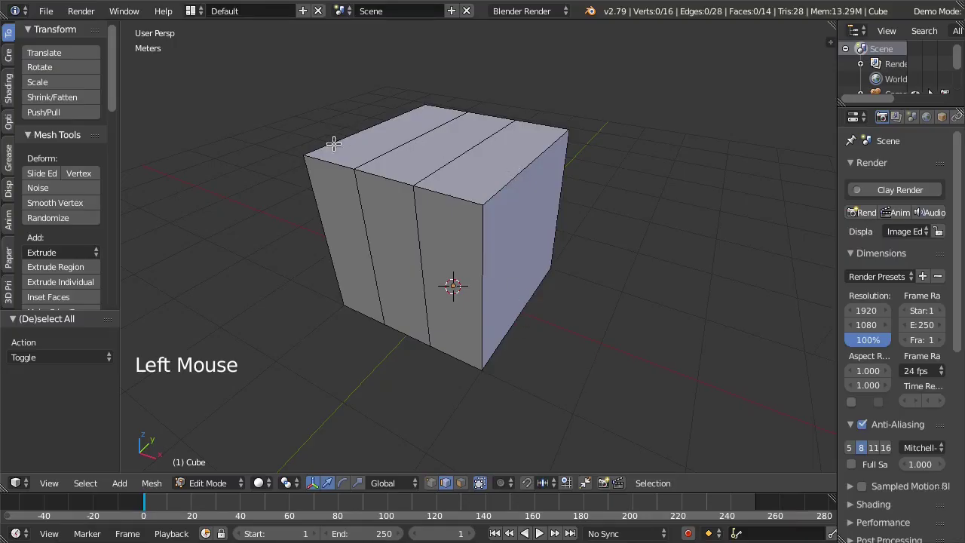
# Step: Pick several top edges of the cube, then clear that edge selection
pyautogui.rightClick(324, 229)
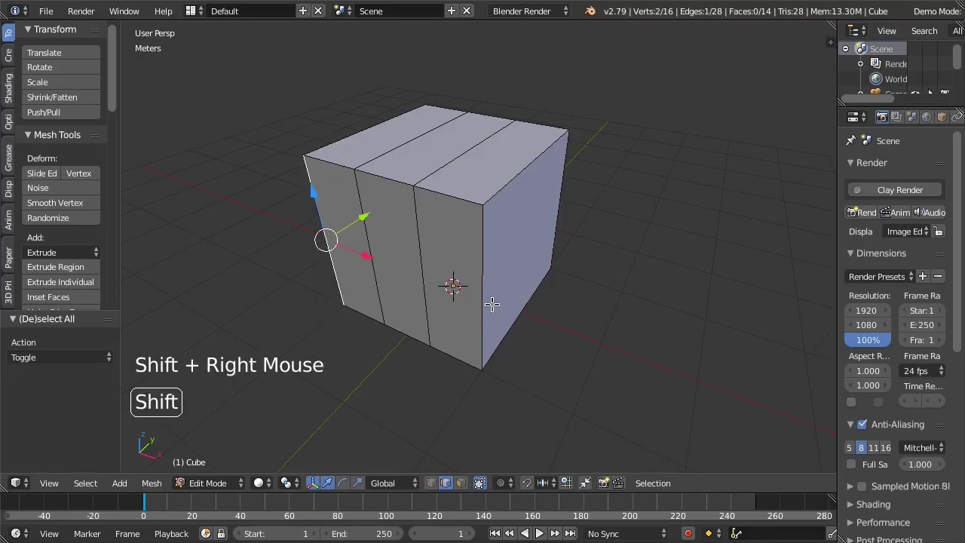
pyautogui.rightClick(481, 289)
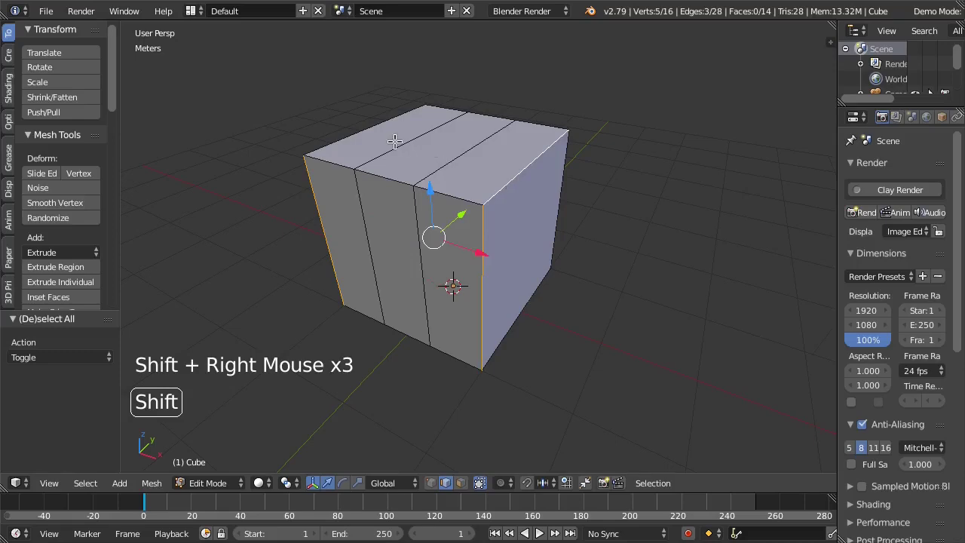
pyautogui.rightClick(381, 132)
pyautogui.rightClick(378, 185)
pyautogui.rightClick(427, 182)
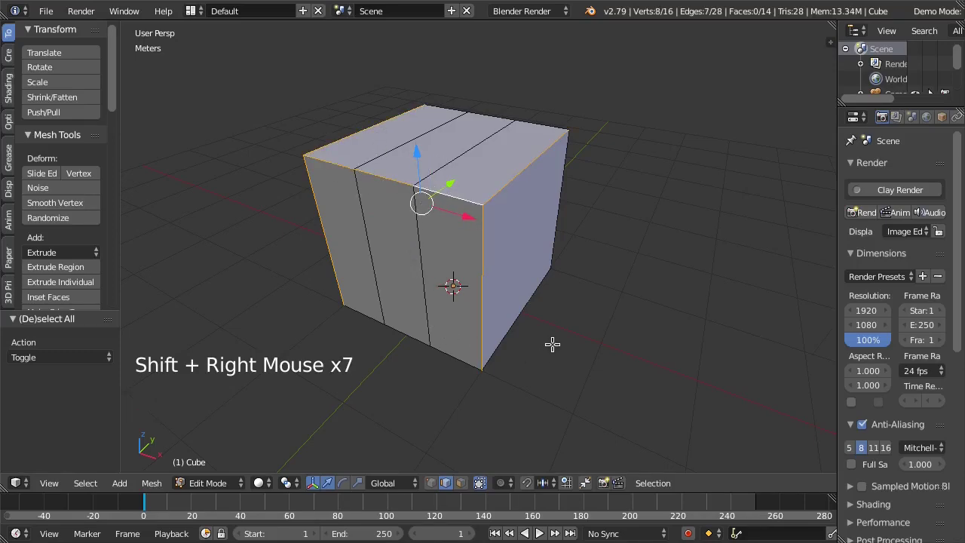
pyautogui.press('a')
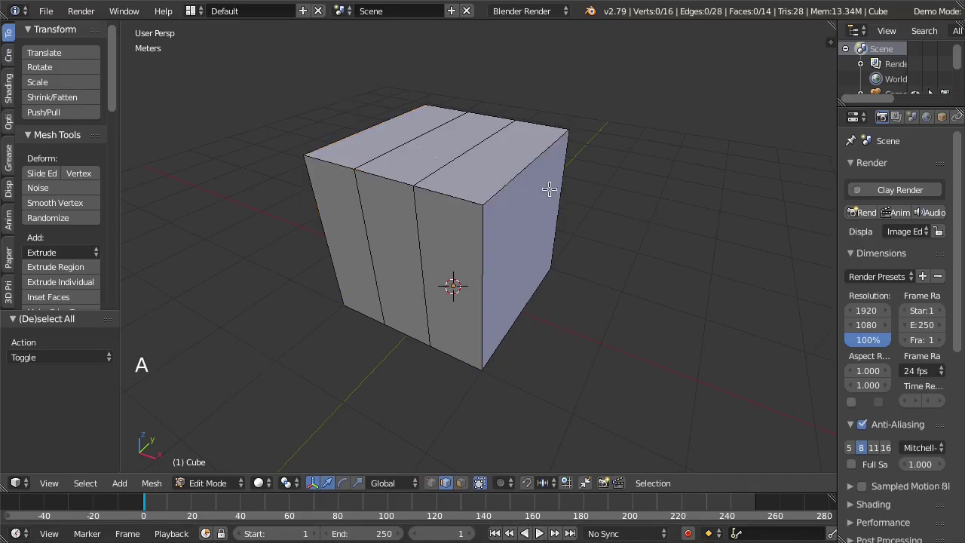
# Step: Move the two middle top edges along Z so the top bows into an arch, then deselect
pyautogui.rightClick(367, 132)
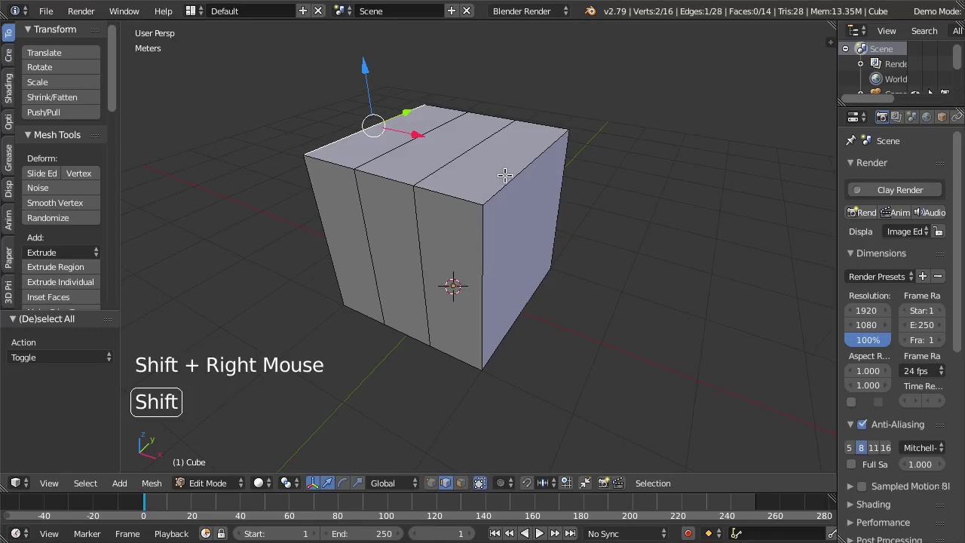
pyautogui.rightClick(503, 172)
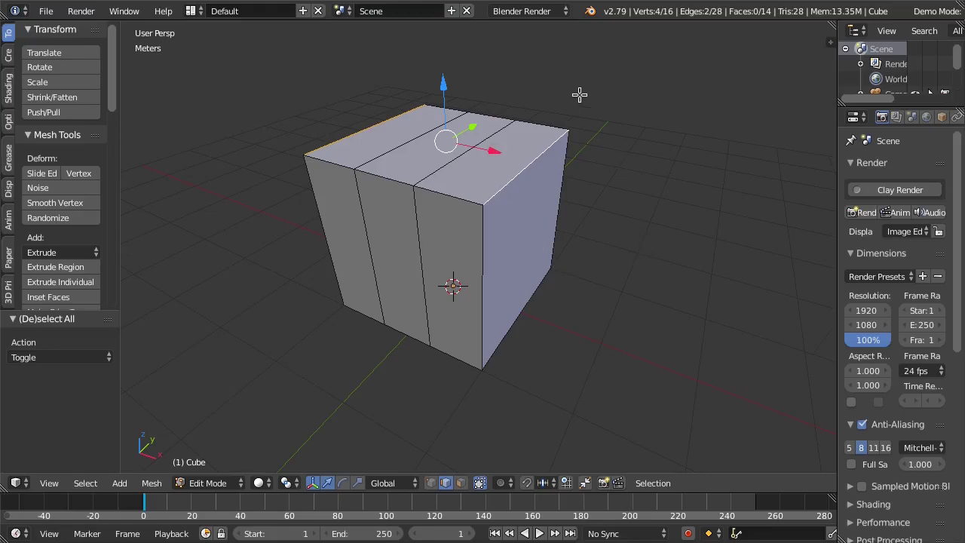
pyautogui.press('g')
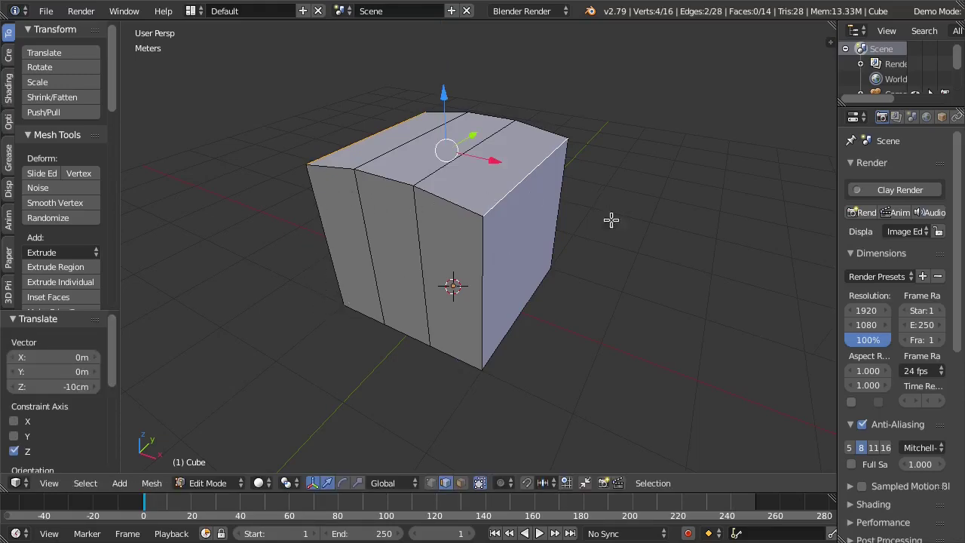
pyautogui.press('a')
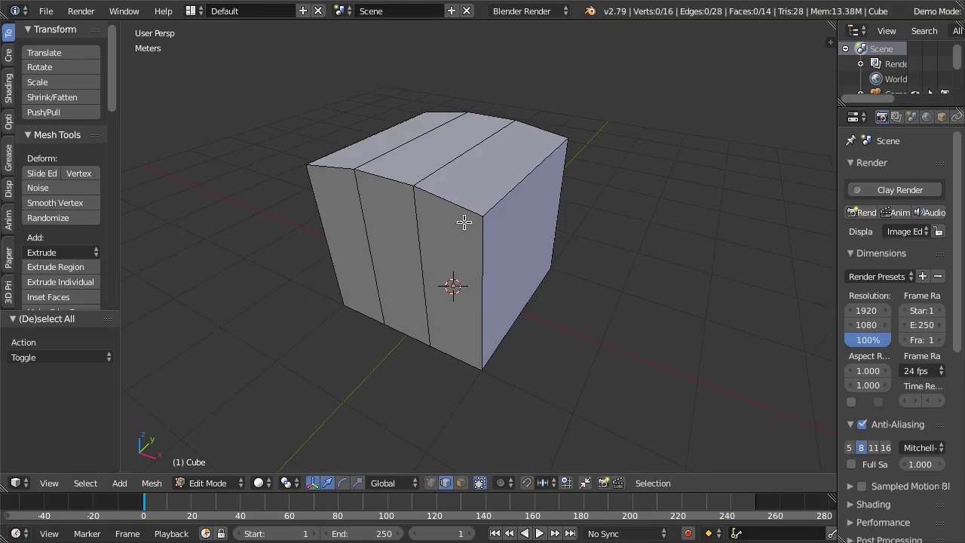
# Step: Slide the three front top edges along Y to curve the front, checking the shape from the side
pyautogui.rightClick(450, 208)
pyautogui.rightClick(394, 174)
pyautogui.rightClick(342, 168)
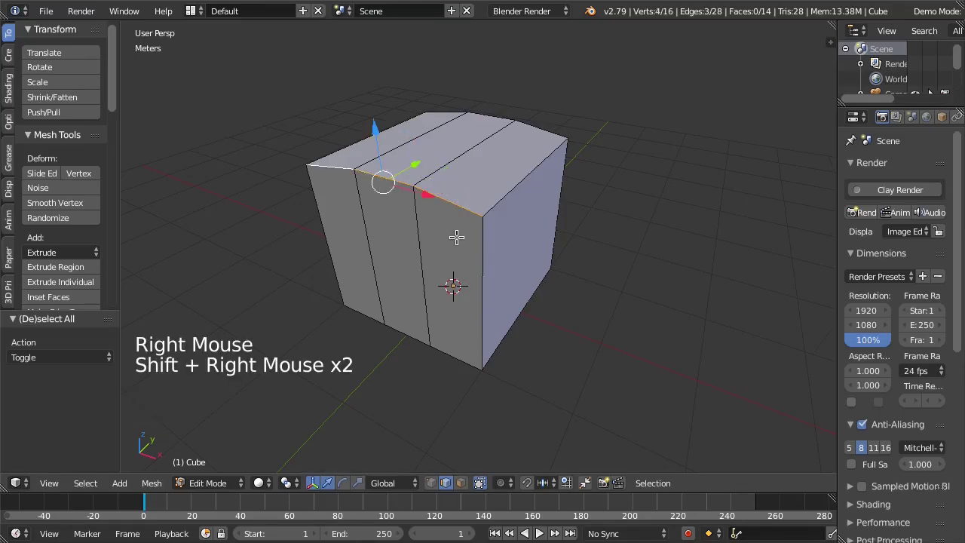
pyautogui.press('g')
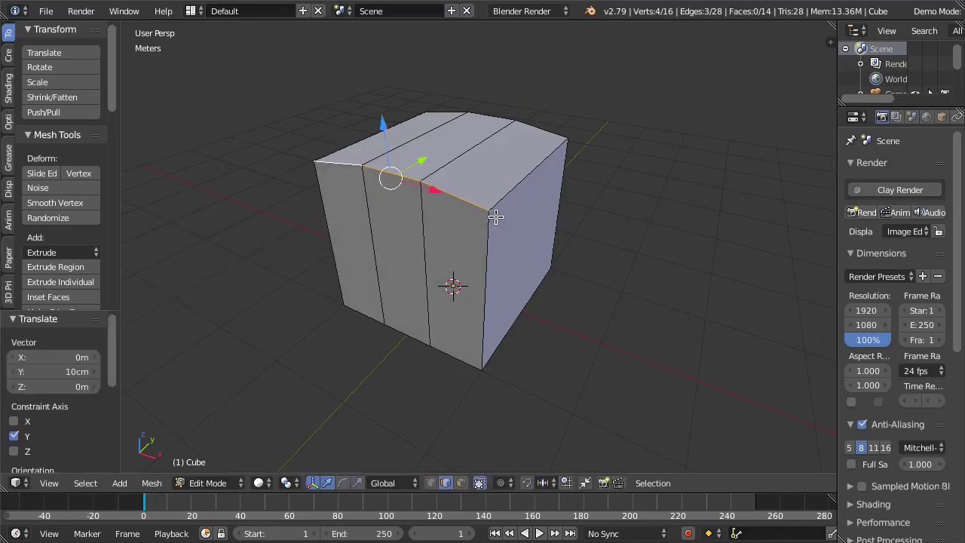
pyautogui.middleClick(580, 249)
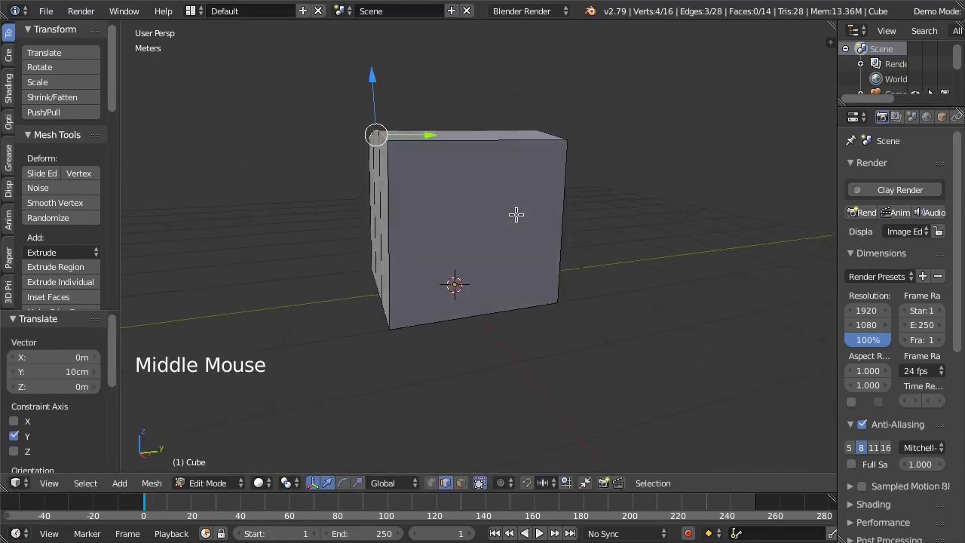
pyautogui.middleClick(458, 215)
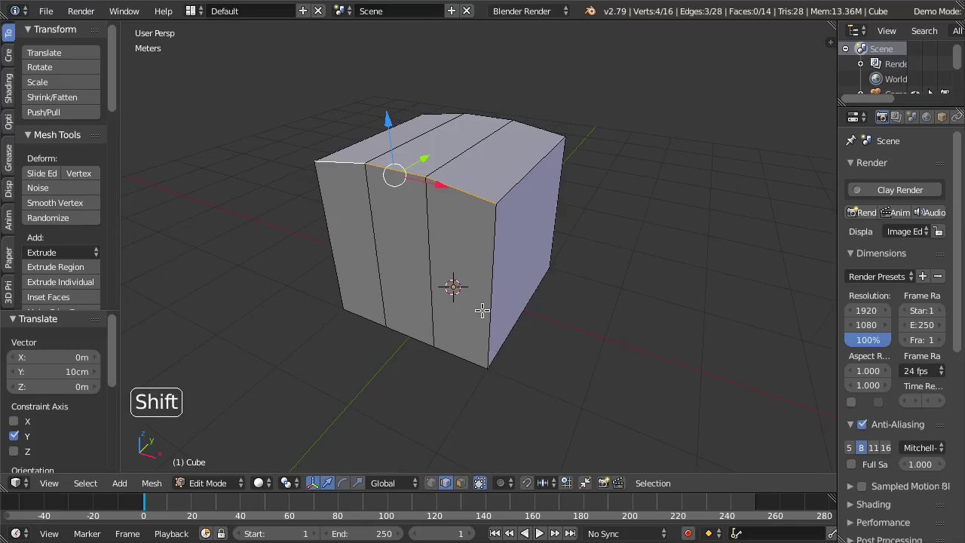
# Step: Select the top's outline edges ready for a four-segment bevel
pyautogui.rightClick(522, 169)
pyautogui.rightClick(377, 128)
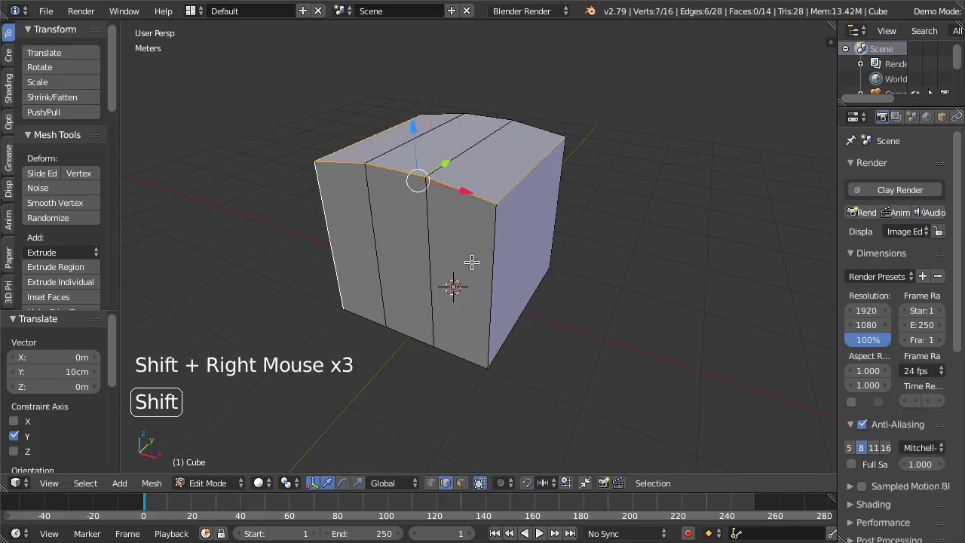
pyautogui.rightClick(492, 251)
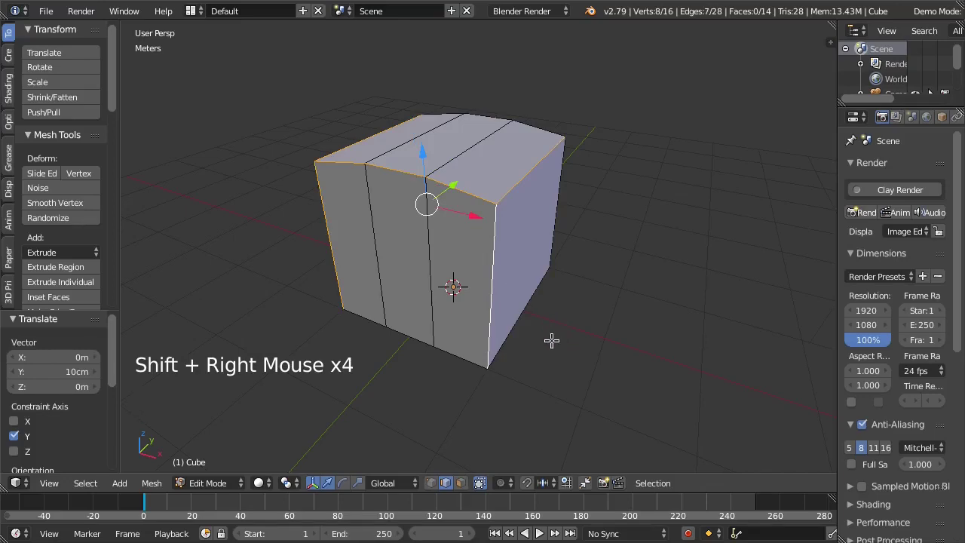
# Step: Apply the four-segment bevel, shade the block smooth in Object Mode, then edit it in face select mode
pyautogui.press('ctrl+b')
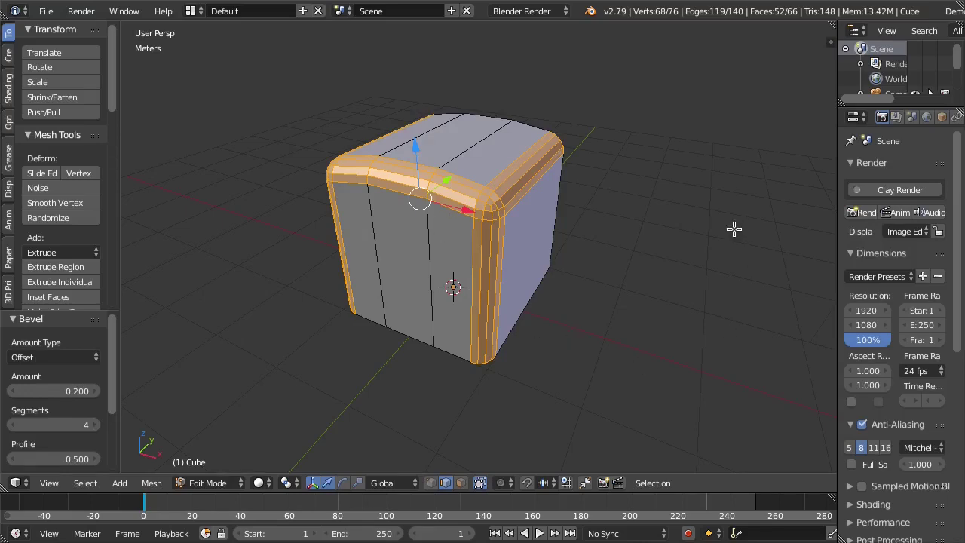
pyautogui.press('Tab')
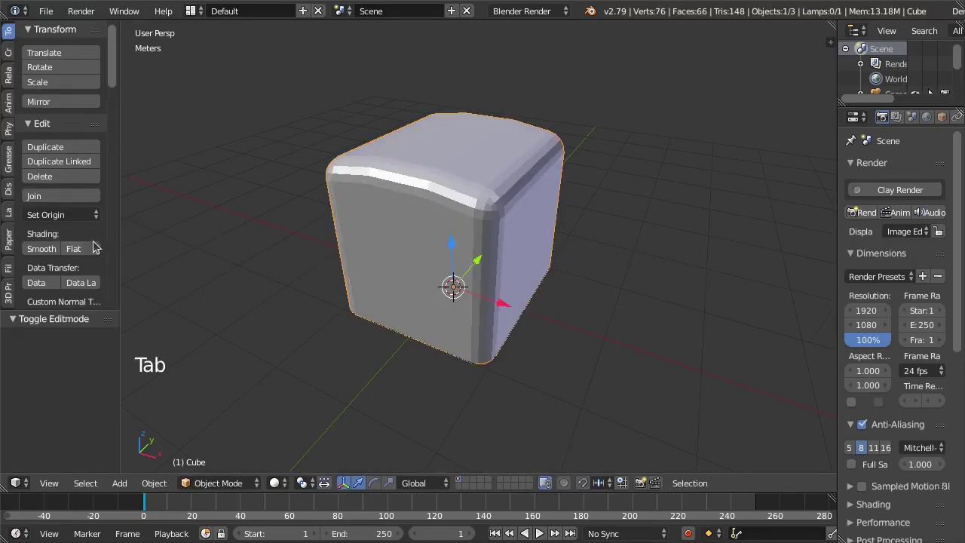
pyautogui.click(52, 253)
pyautogui.middleClick(319, 309)
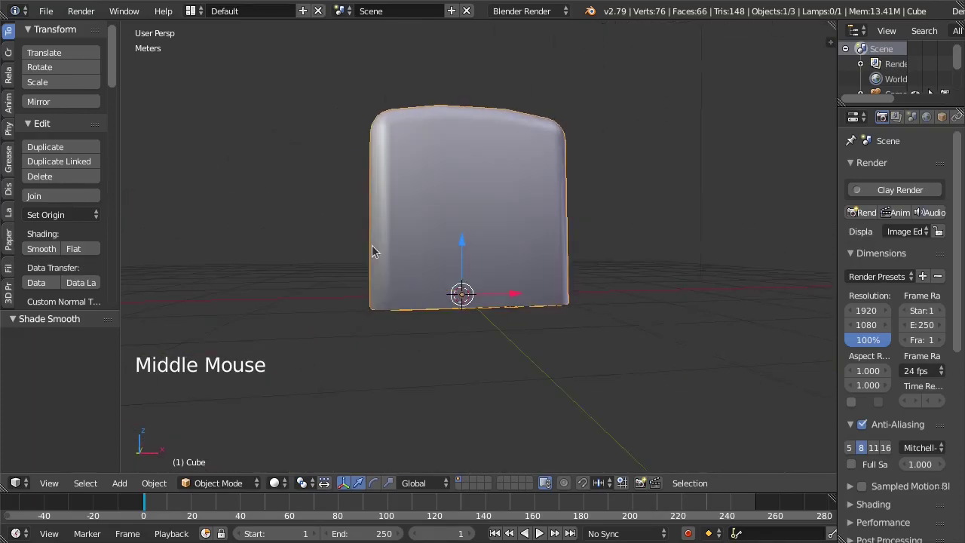
pyautogui.press('Tab')
pyautogui.click(472, 486)
# Step: Re-enter Edit Mode on the bevelled block and leave all of its geometry deselected
pyautogui.middleClick(504, 294)
pyautogui.press('Tab')
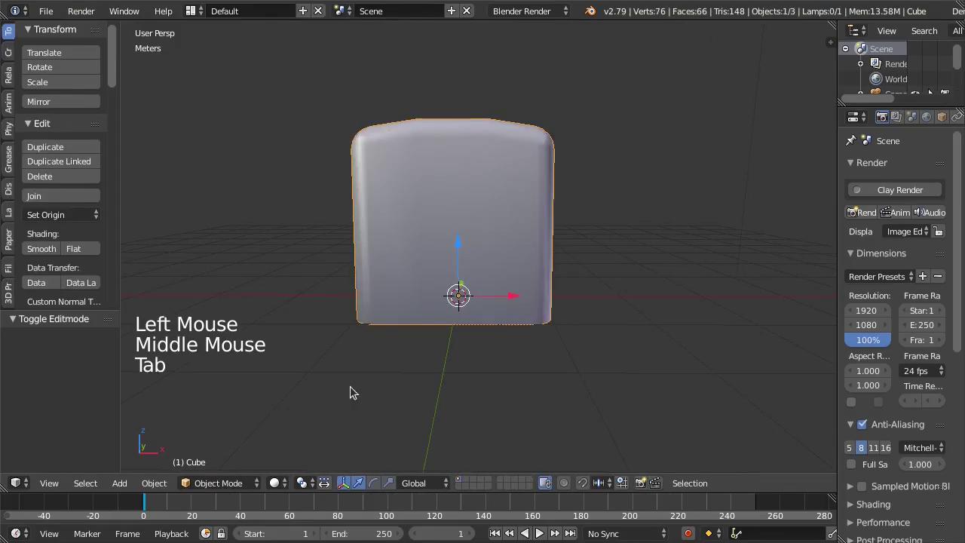
pyautogui.press('Tab')
pyautogui.middleClick(365, 363)
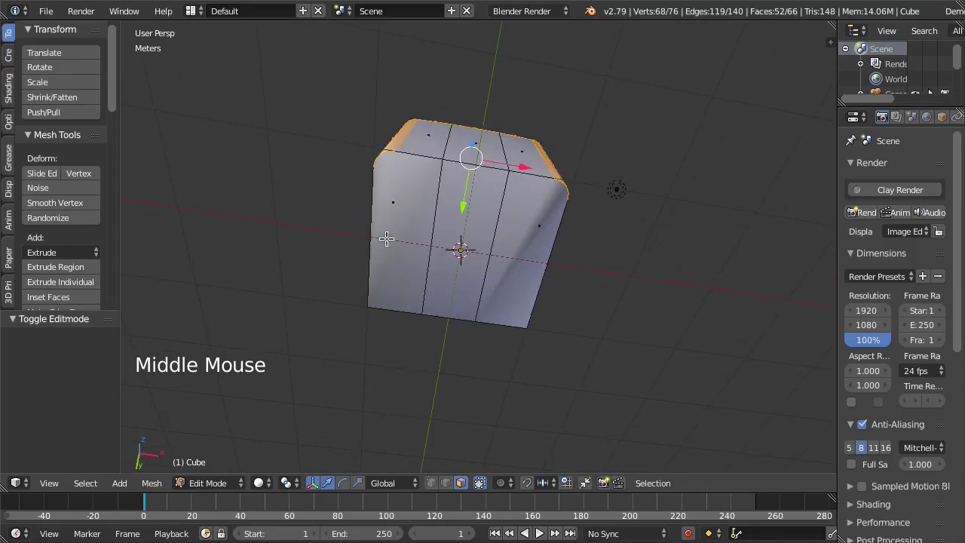
pyautogui.scroll(3)
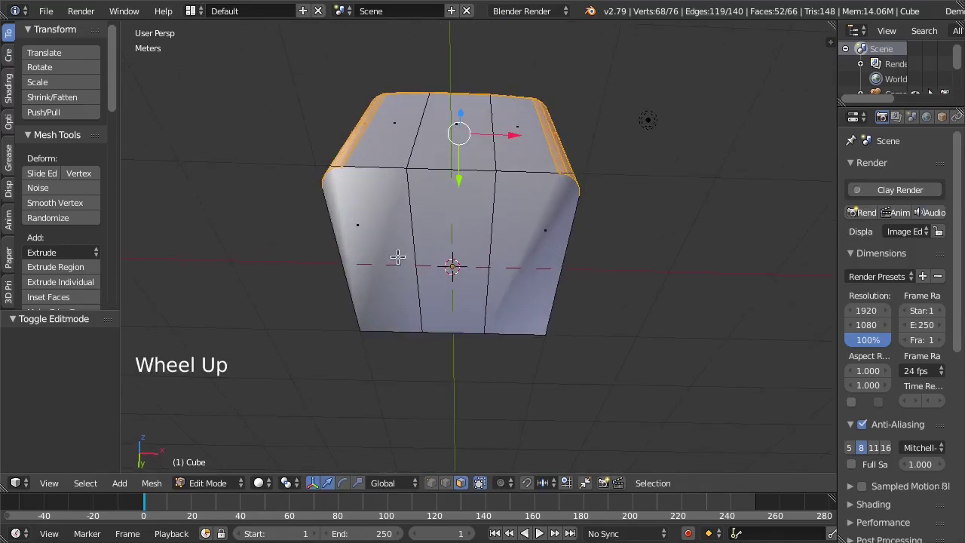
pyautogui.press('a')
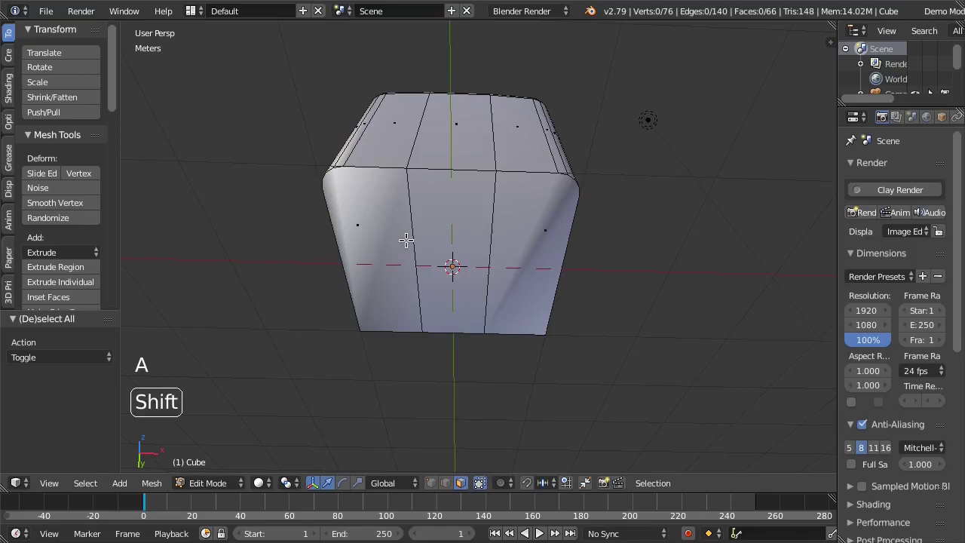
# Step: Delete a strip of three front faces, leaving the block's mesh open with 63 faces
pyautogui.rightClick(403, 238)
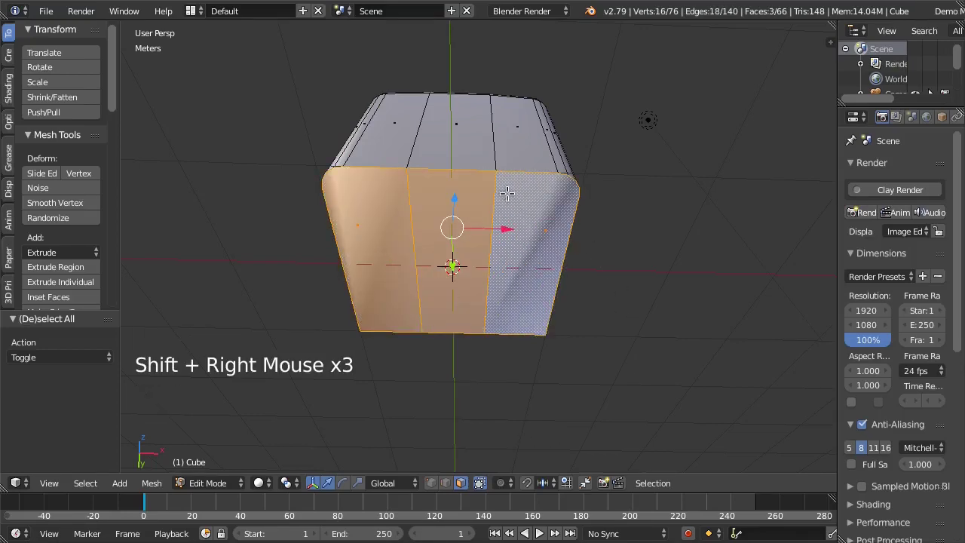
pyautogui.press('x')
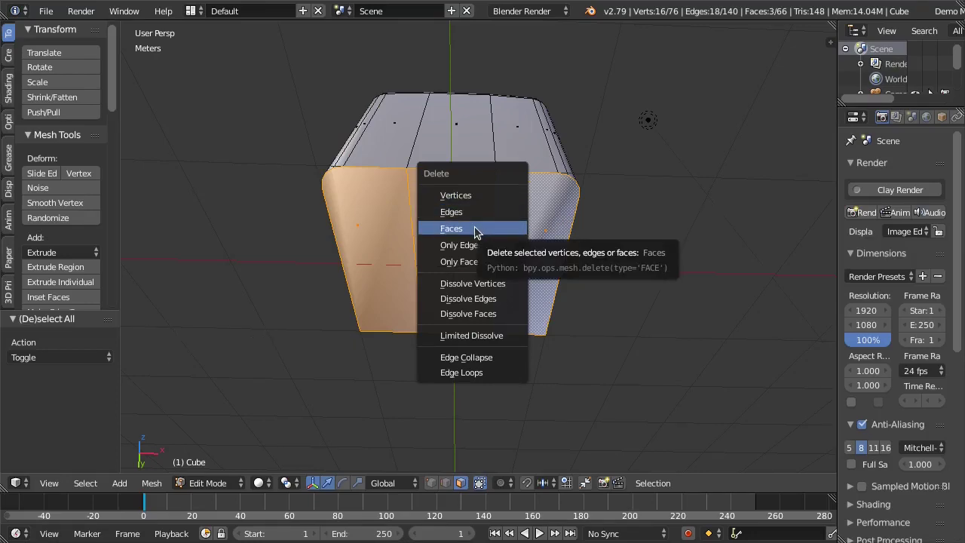
pyautogui.middleClick(341, 265)
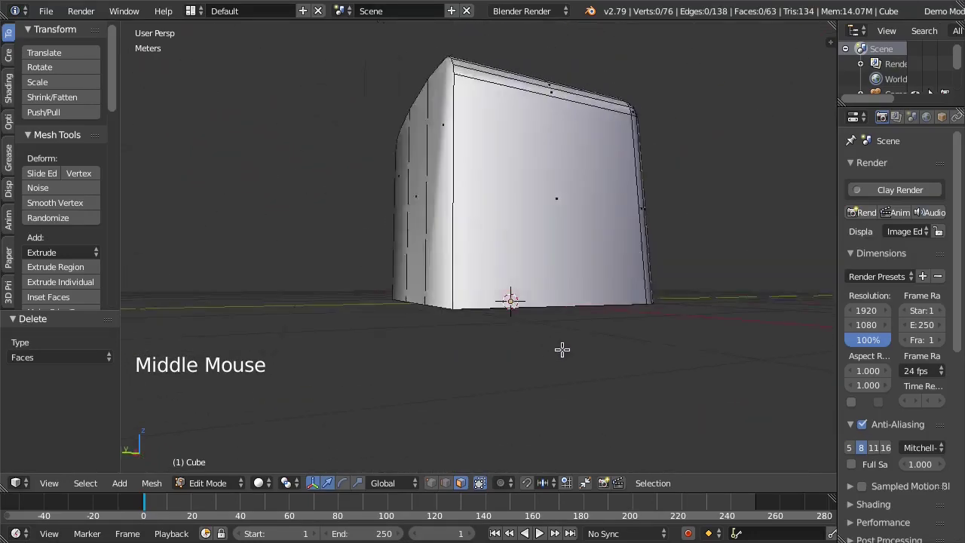
# Step: Delete three more faces from the curved panel, bringing the block down to 60 faces
pyautogui.press('c')
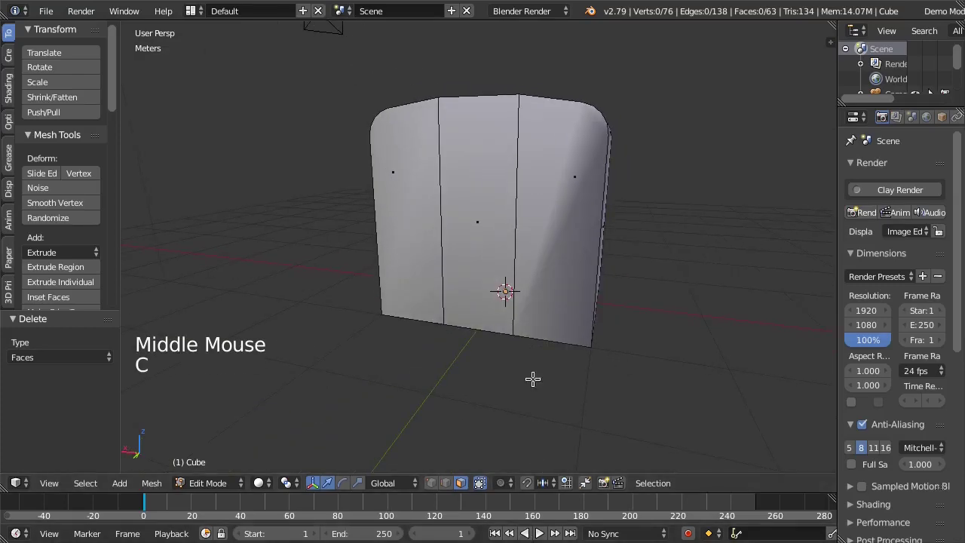
pyautogui.rightClick(532, 298)
pyautogui.rightClick(478, 257)
pyautogui.rightClick(404, 208)
pyautogui.rightClick(481, 220)
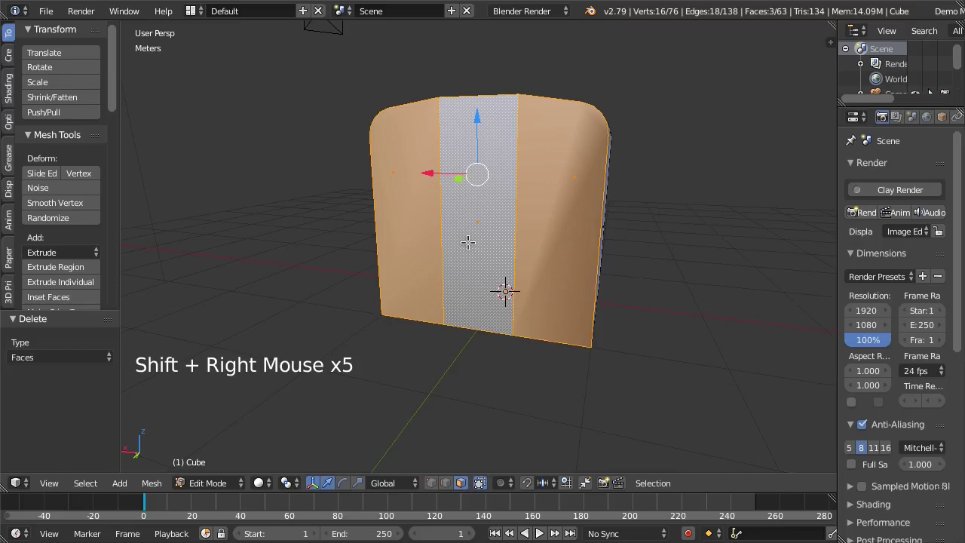
pyautogui.press('x')
pyautogui.middleClick(400, 253)
# Step: Return to Object Mode and orbit around the open, smooth-shaded block to inspect it
pyautogui.press('Tab')
pyautogui.scroll(-3)
pyautogui.middleClick(550, 273)
pyautogui.middleClick(478, 287)
pyautogui.middleClick(609, 300)
pyautogui.middleClick(553, 330)
pyautogui.scroll(3)
pyautogui.middleClick(560, 325)
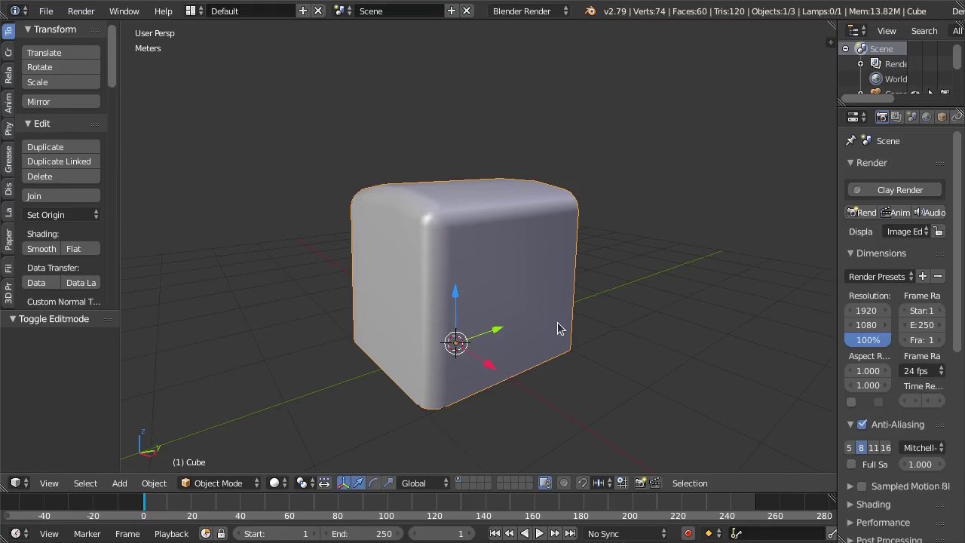
# Step: Shift the rounded corner's five faces -8.382 cm along Y and check the result from several angles
pyautogui.press('Tab')
pyautogui.middleClick(513, 292)
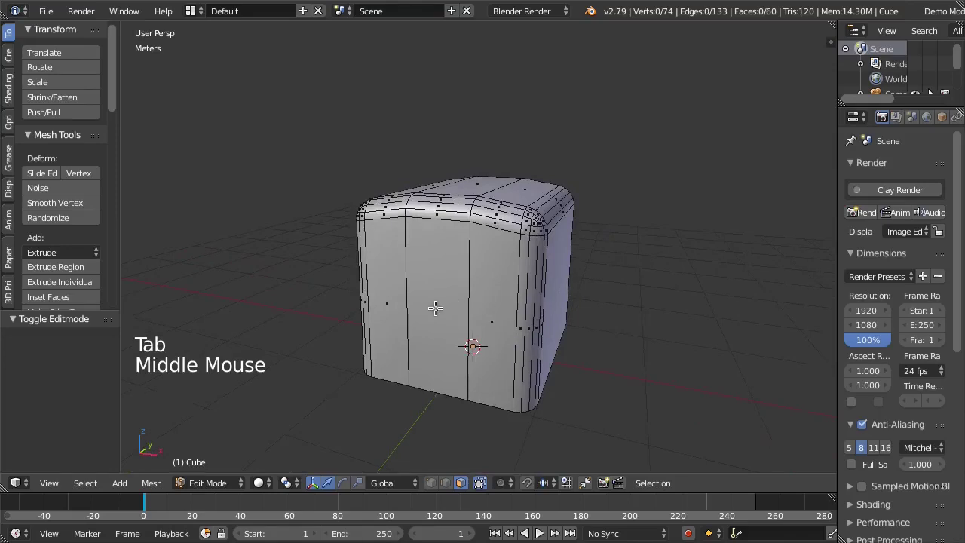
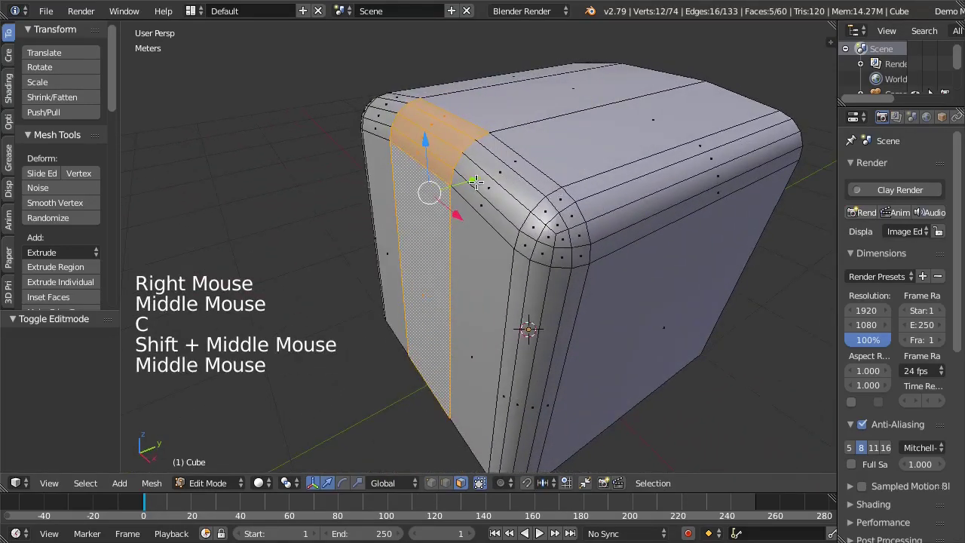
pyautogui.click(470, 180)
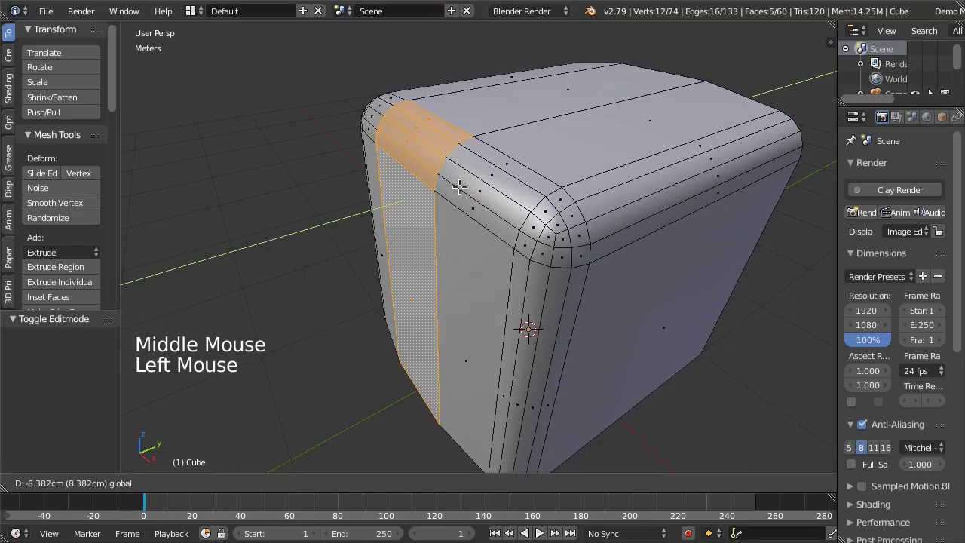
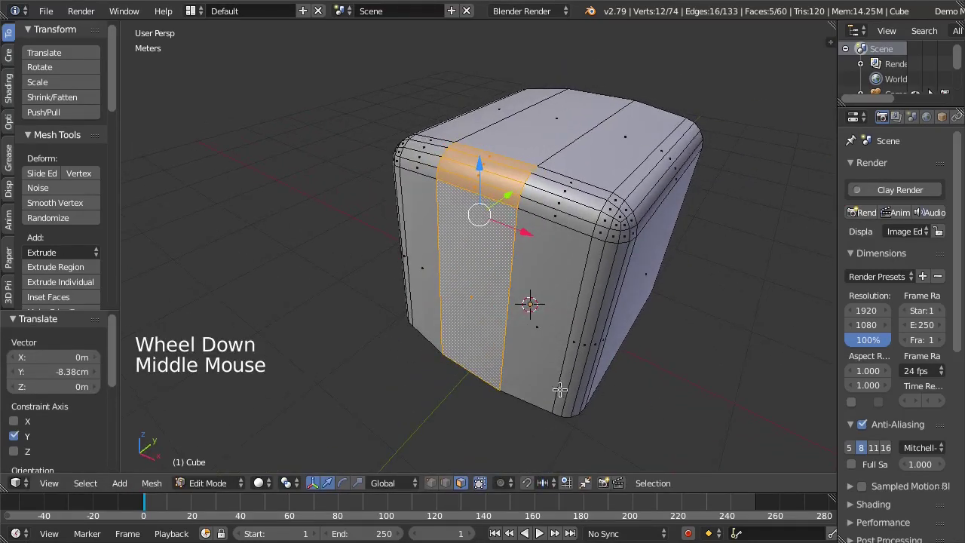
pyautogui.middleClick(563, 371)
pyautogui.press('Tab')
pyautogui.middleClick(493, 302)
pyautogui.scroll(-3)
pyautogui.middleClick(510, 274)
# Step: Back in Edit Mode, switch to vertex select mode and deselect all of the mesh
pyautogui.press('Tab')
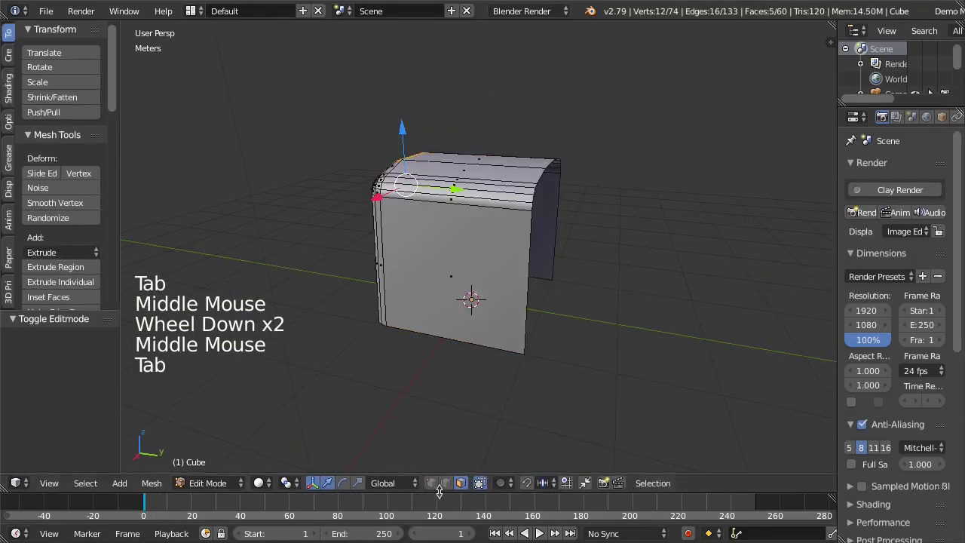
pyautogui.click(437, 490)
pyautogui.press('a')
pyautogui.middleClick(483, 261)
pyautogui.scroll(3)
pyautogui.middleClick(459, 276)
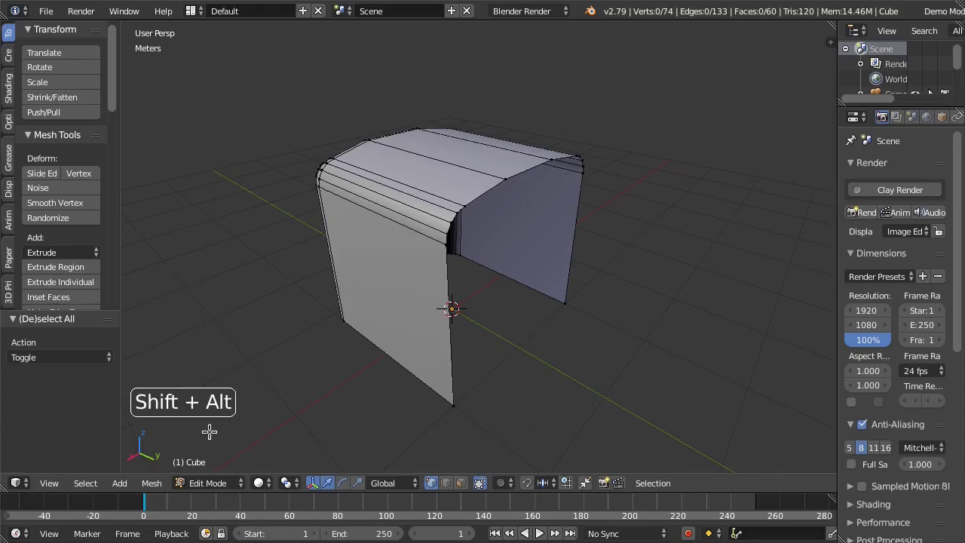
# Step: Select the flat end's fourteen vertices and move them -60.33 cm along the Y axis
pyautogui.rightClick(439, 340)
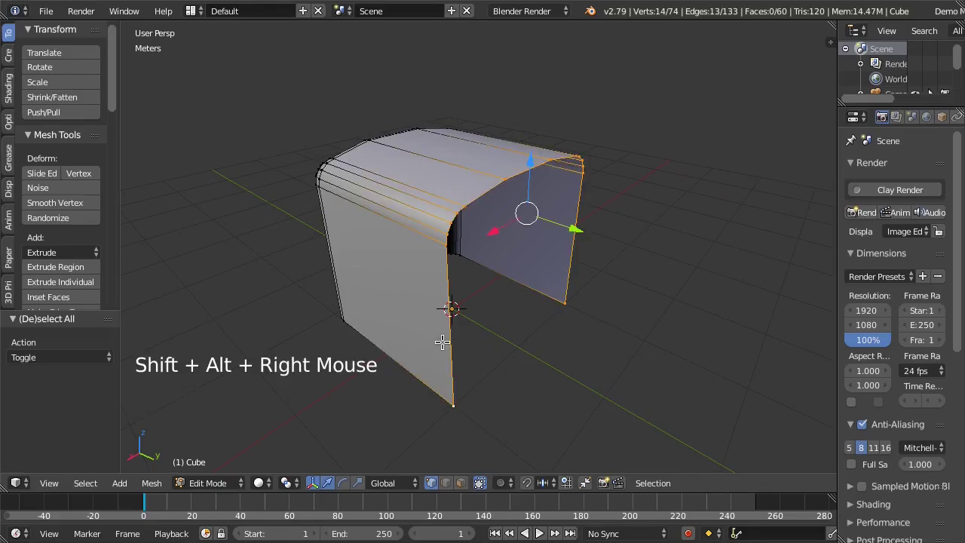
pyautogui.middleClick(551, 340)
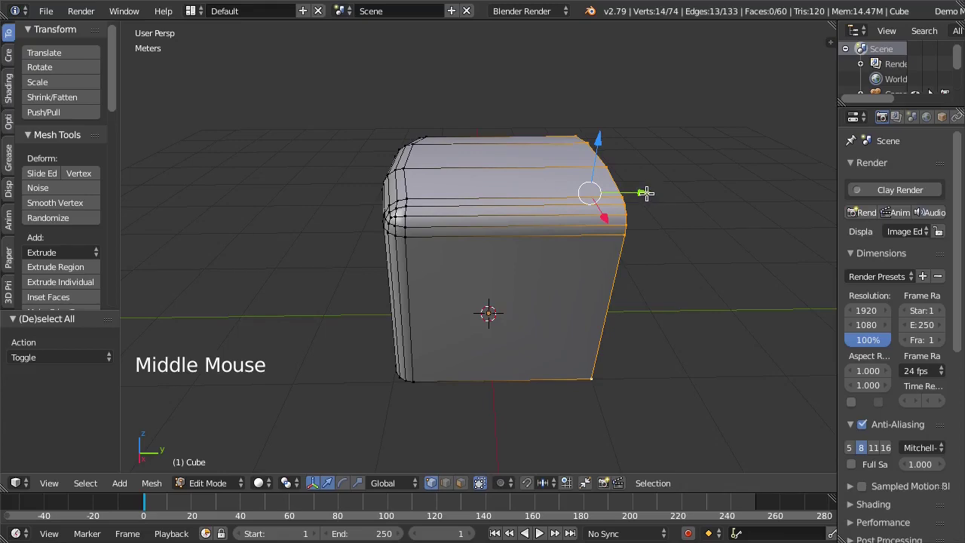
pyautogui.click(648, 189)
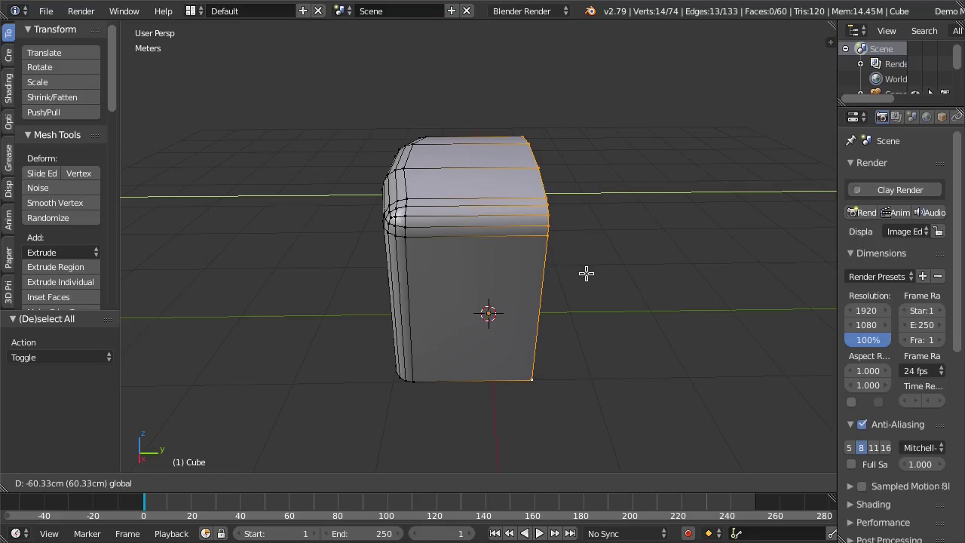
# Step: Inspect the stretched block from several angles and deselect all of the mesh
pyautogui.middleClick(395, 256)
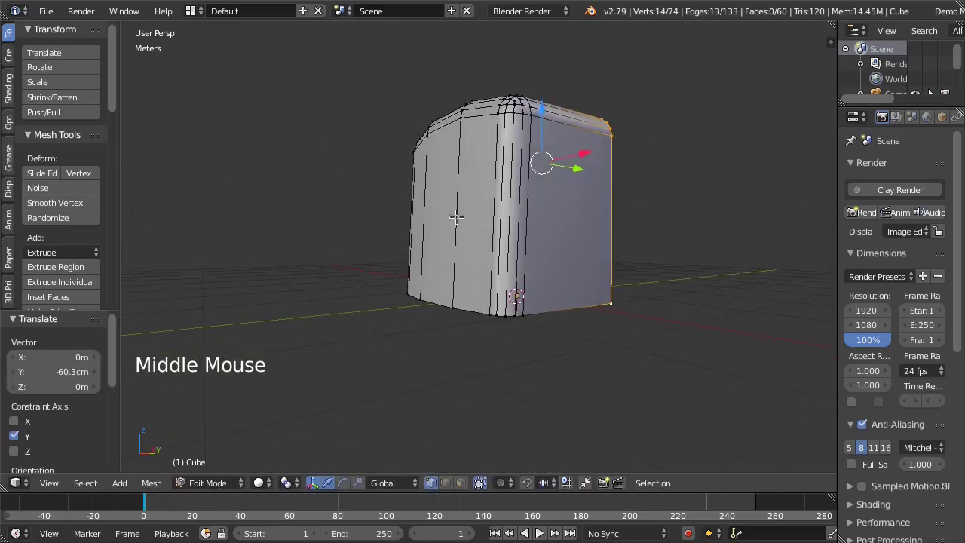
pyautogui.scroll(3)
pyautogui.middleClick(495, 395)
pyautogui.press('a')
pyautogui.middleClick(467, 386)
pyautogui.middleClick(555, 398)
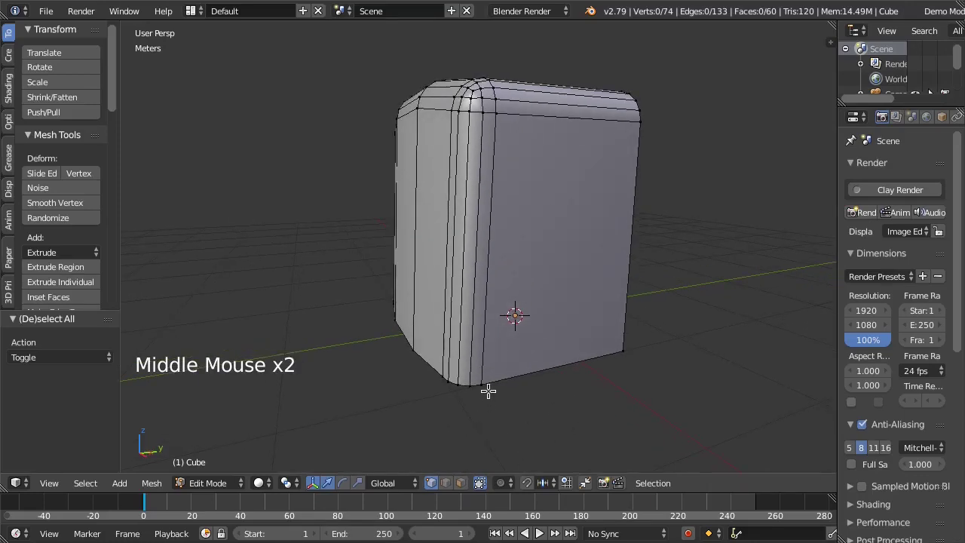
# Step: Select a twelve-vertex shortest-path line down the side, slide it about -5.46 cm, and leave Edit Mode
pyautogui.rightClick(485, 389)
pyautogui.middleClick(312, 301)
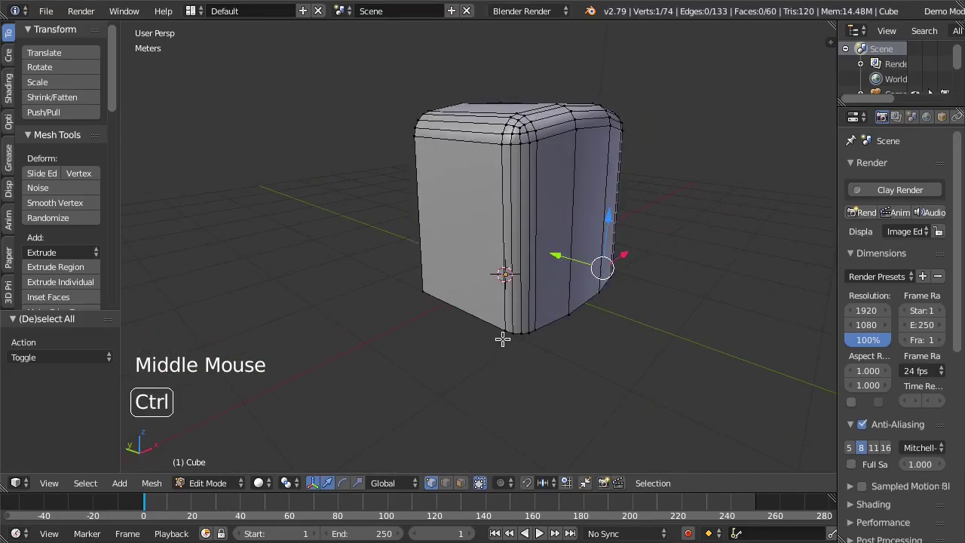
pyautogui.rightClick(499, 333)
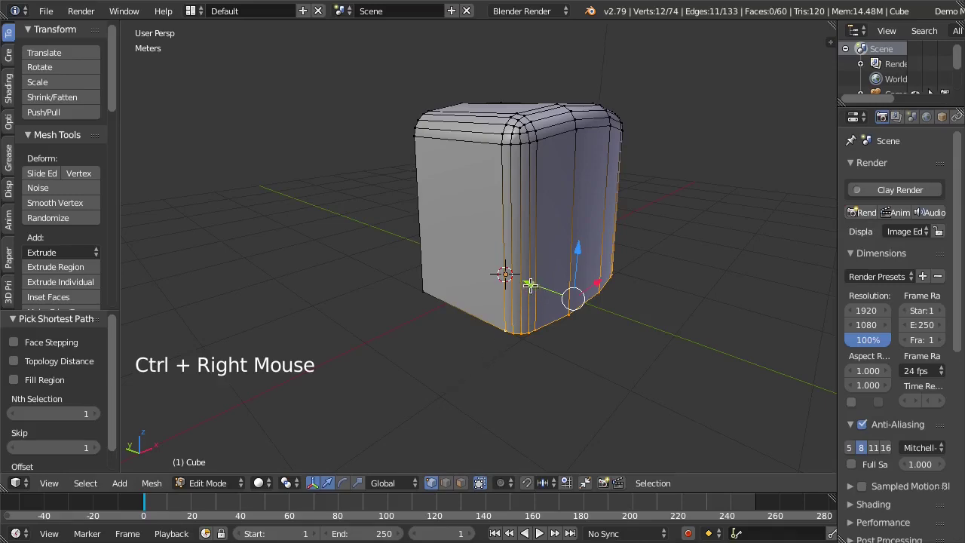
pyautogui.click(524, 281)
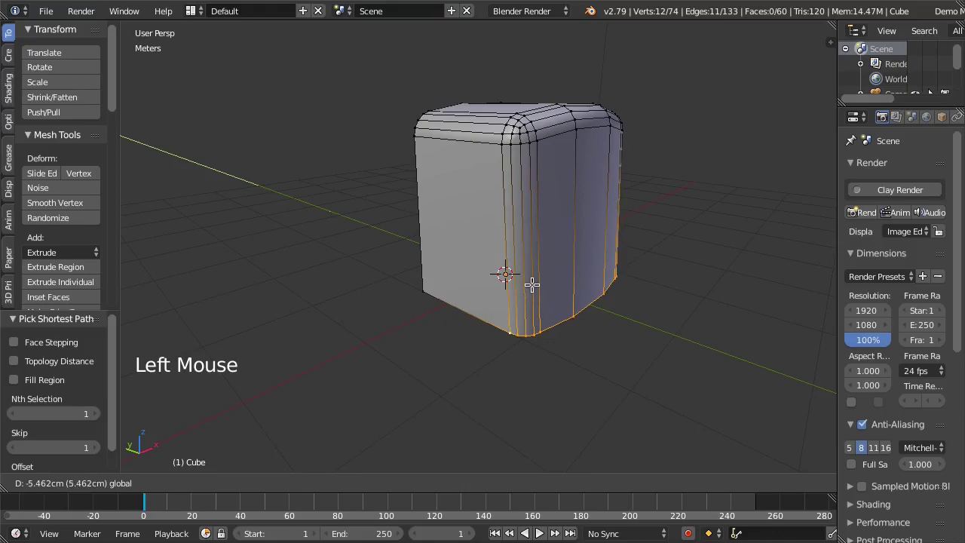
pyautogui.press('Tab')
# Step: Briefly re-enter and exit Edit Mode, deselect the block, and orbit to inspect its smooth, stretched shape
pyautogui.middleClick(637, 294)
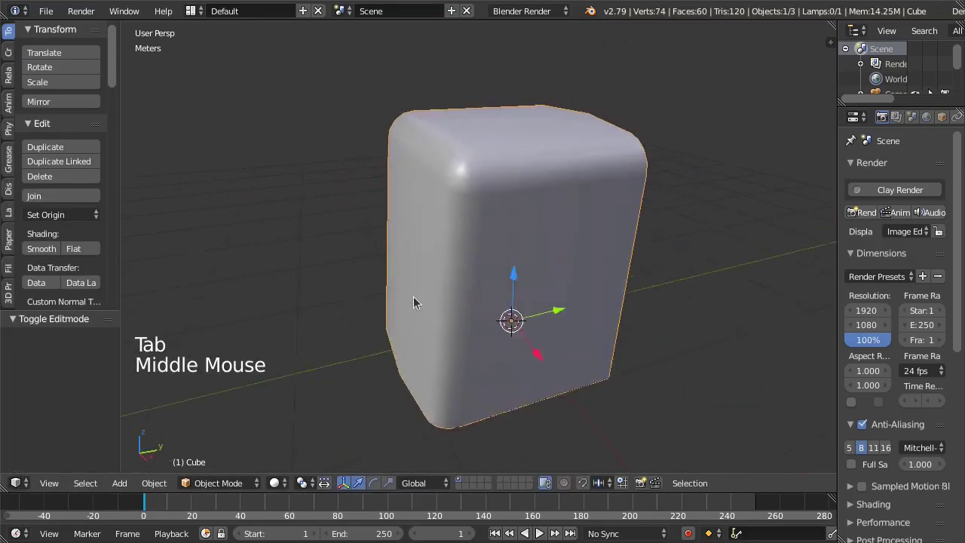
pyautogui.press('Tab')
pyautogui.click(441, 320)
pyautogui.press('Tab')
pyautogui.middleClick(472, 320)
pyautogui.press('KP_Decimal')
pyautogui.scroll(-3)
pyautogui.press('a')
pyautogui.middleClick(552, 313)
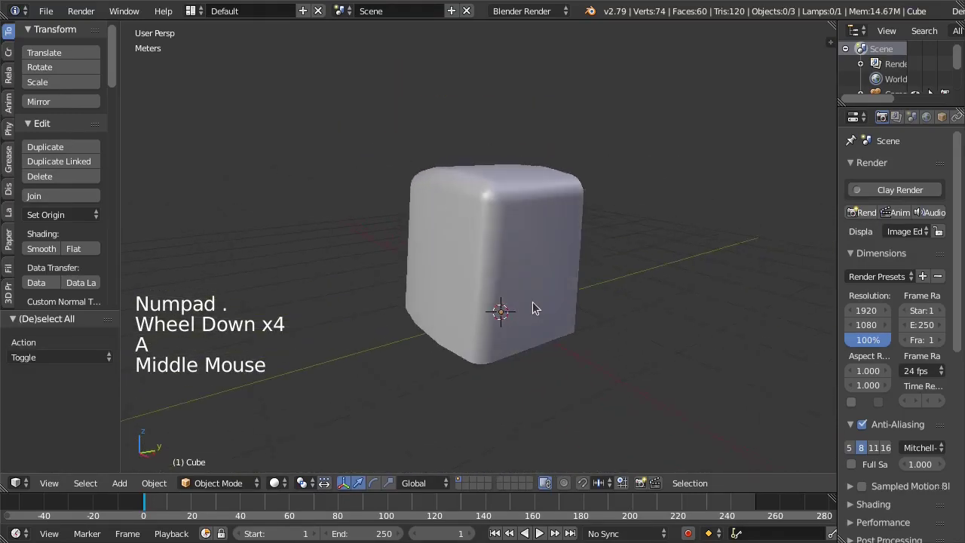
pyautogui.scroll(3)
pyautogui.middleClick(571, 306)
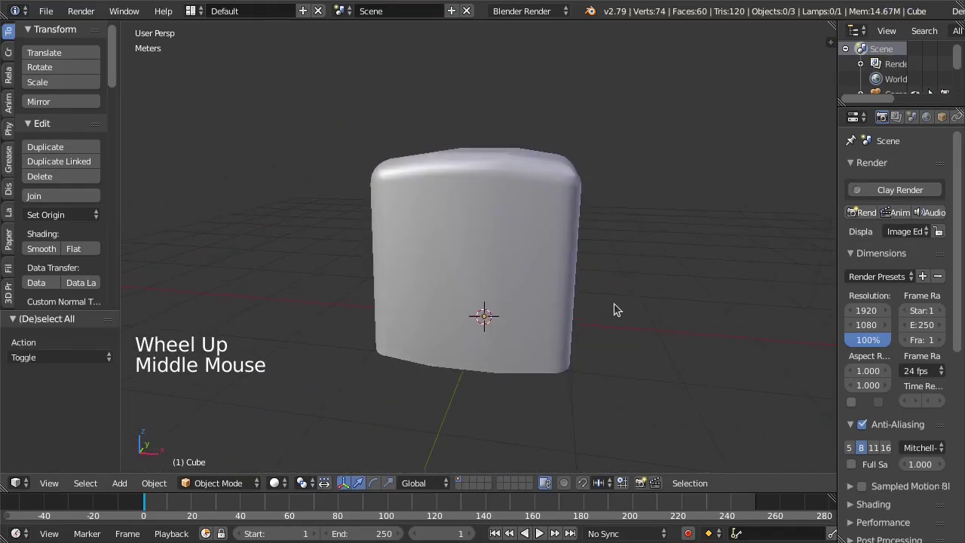